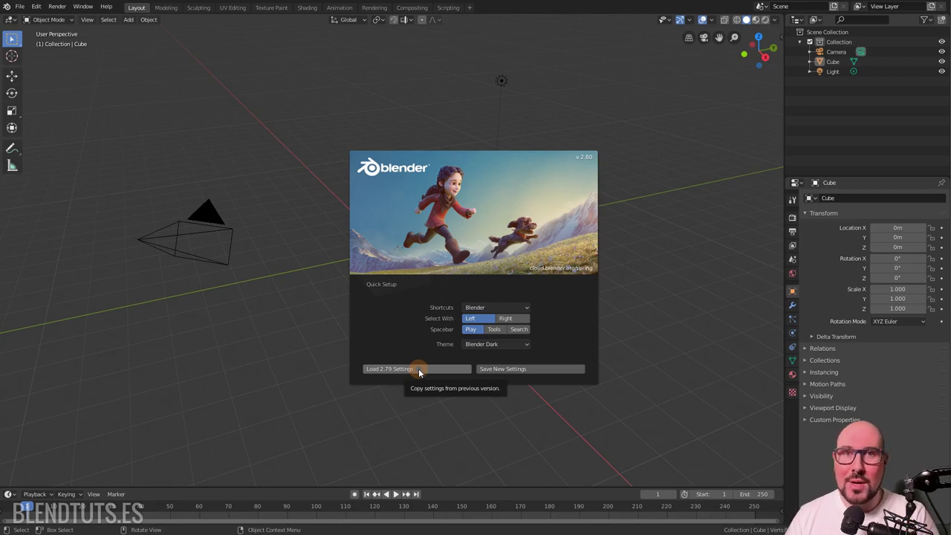
Step: Review the shortcut schemes and keep the Blender Dark theme in quick setup
{"action": "left_click", "coordinate": [527, 308]}
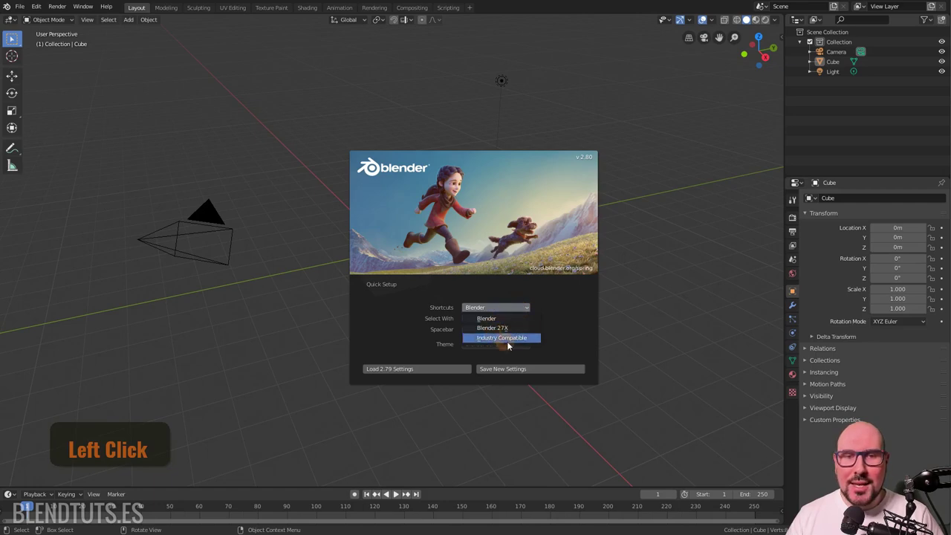
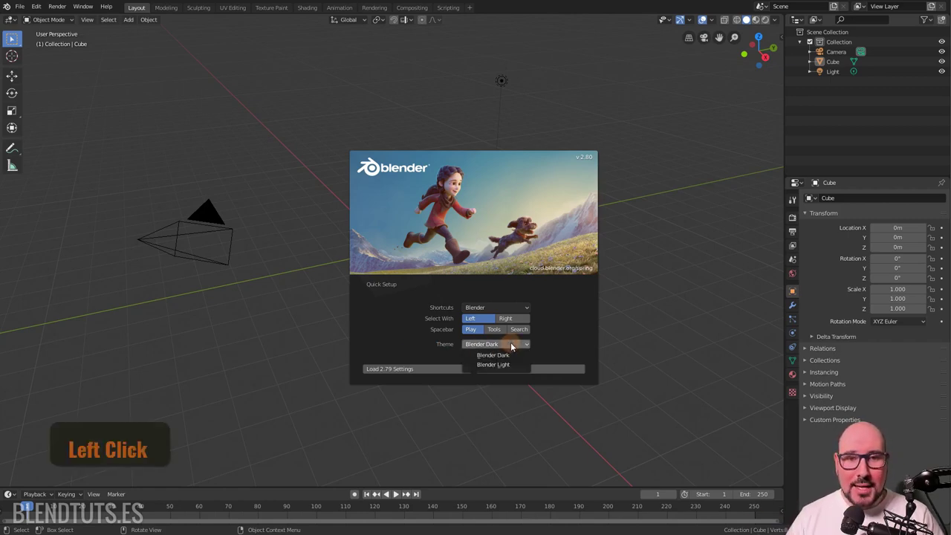
{"action": "left_click", "coordinate": [508, 361]}
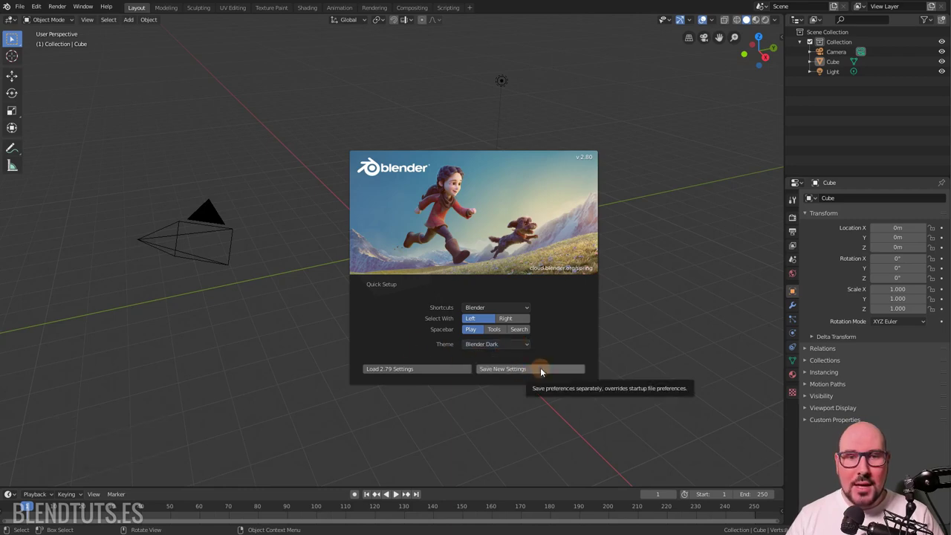
Step: Dismiss the quick-setup page so the splash lists new-file templates
{"action": "left_click", "coordinate": [540, 370]}
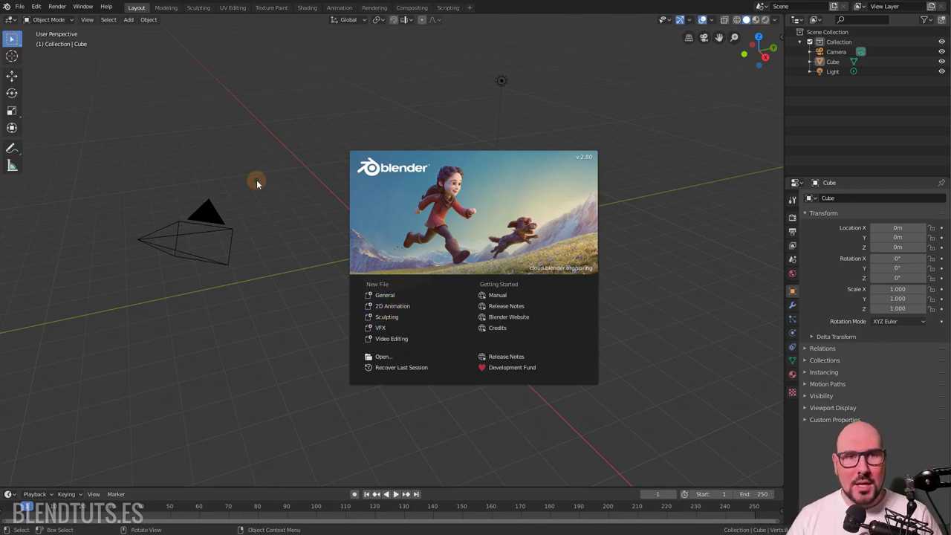
Step: Close the splash screen to reveal the default cube, camera and light scene
{"action": "left_click", "coordinate": [256, 182]}
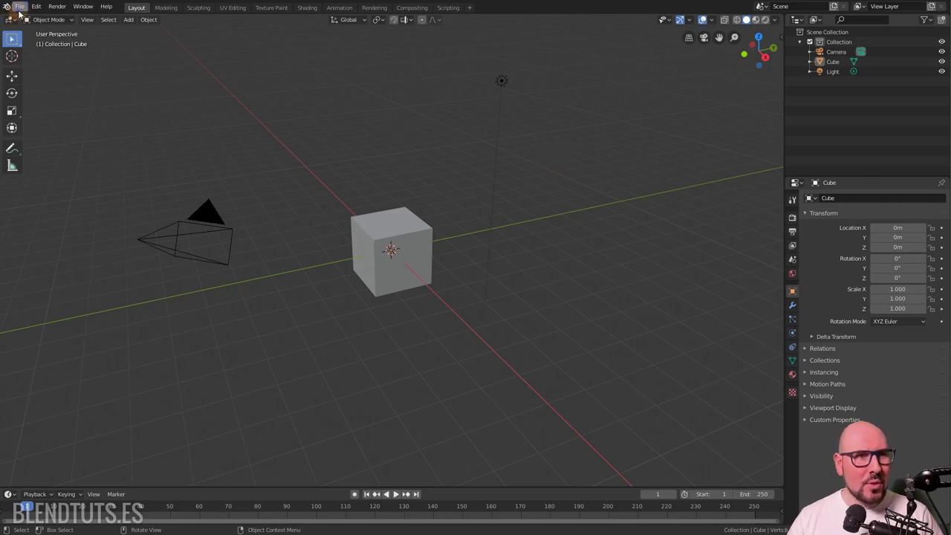
Step: Toggle the Splash Screen option in Preferences > Interface > Display
{"action": "left_click", "coordinate": [33, 13]}
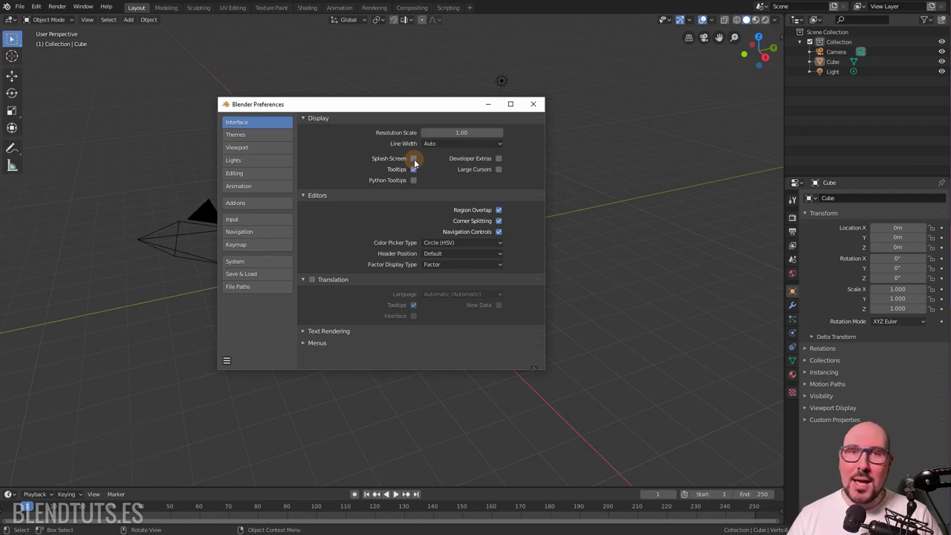
{"action": "left_click", "coordinate": [414, 161]}
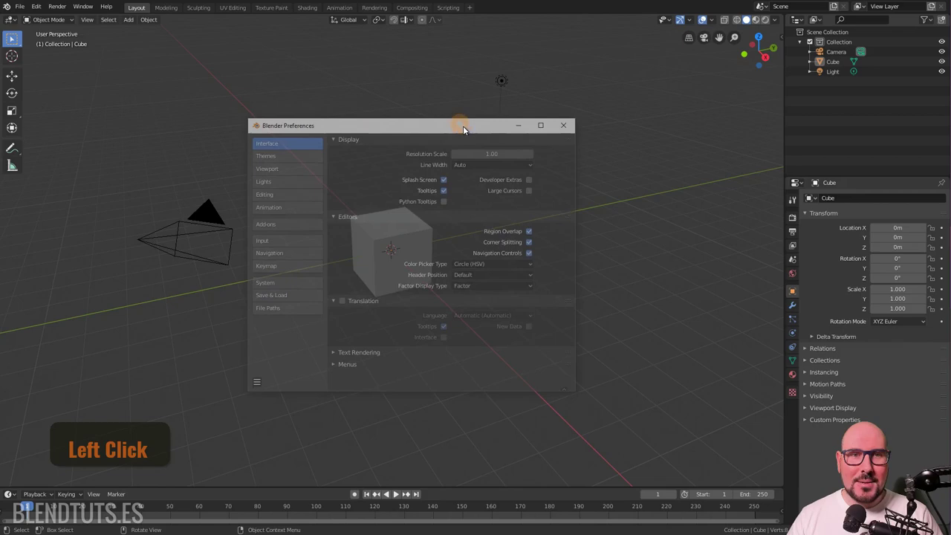